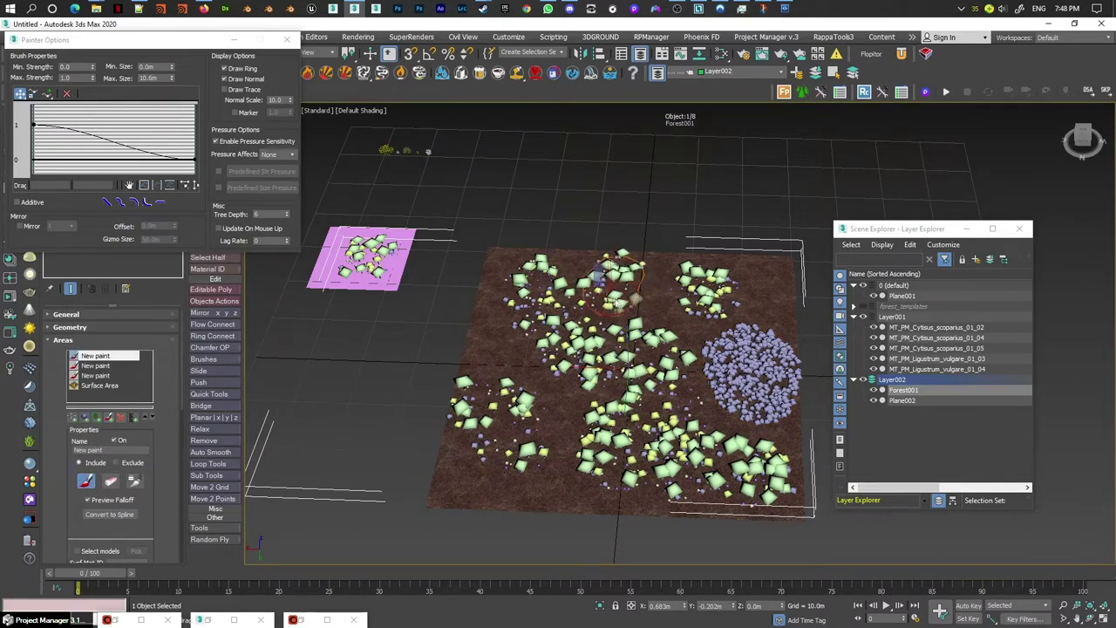
Step: Paint a dense circular patch of small white plants near the terrain's back edge and adjust Scale
{"action": "double_click", "coordinate": [141, 450]}
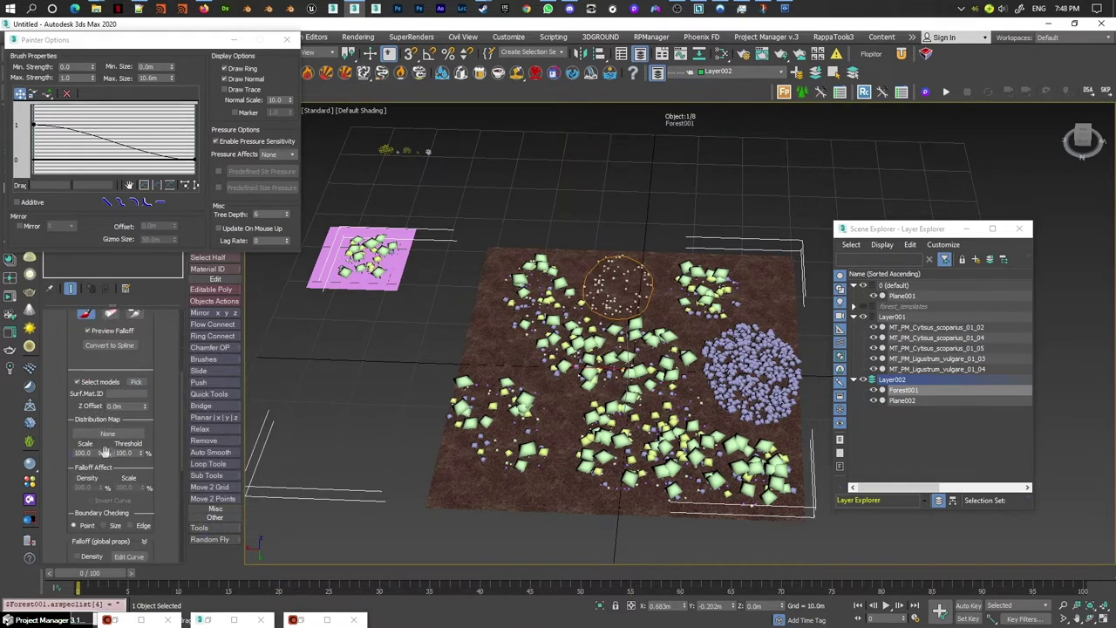
{"action": "middle_click", "coordinate": [716, 309]}
{"action": "middle_click", "coordinate": [665, 273]}
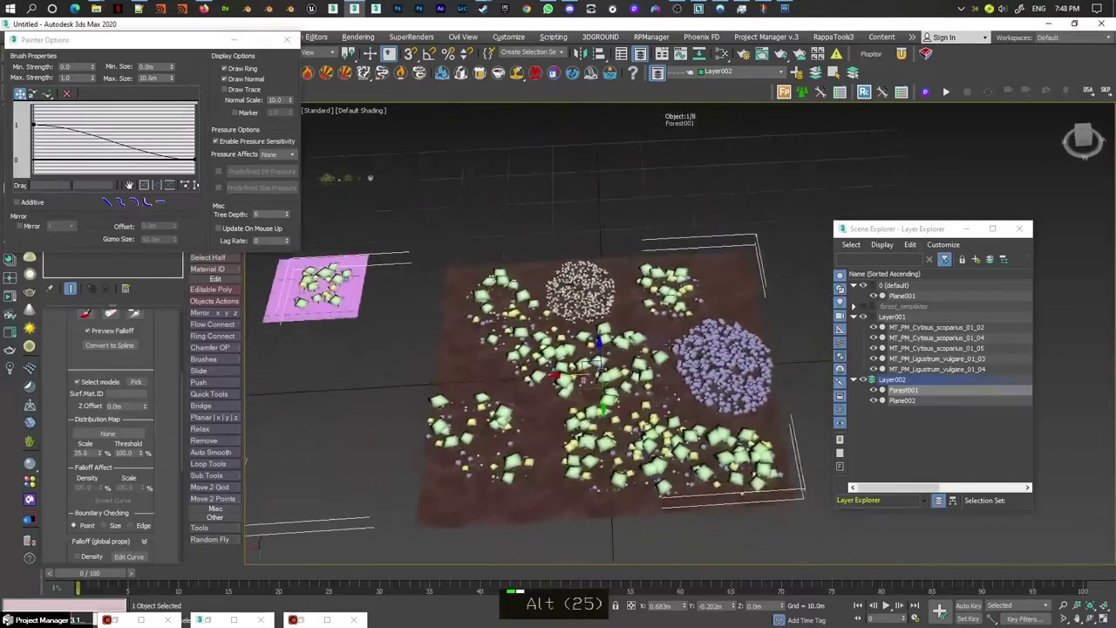
{"action": "left_click_drag", "start_coordinate": [113, 310], "coordinate": [918, 245]}
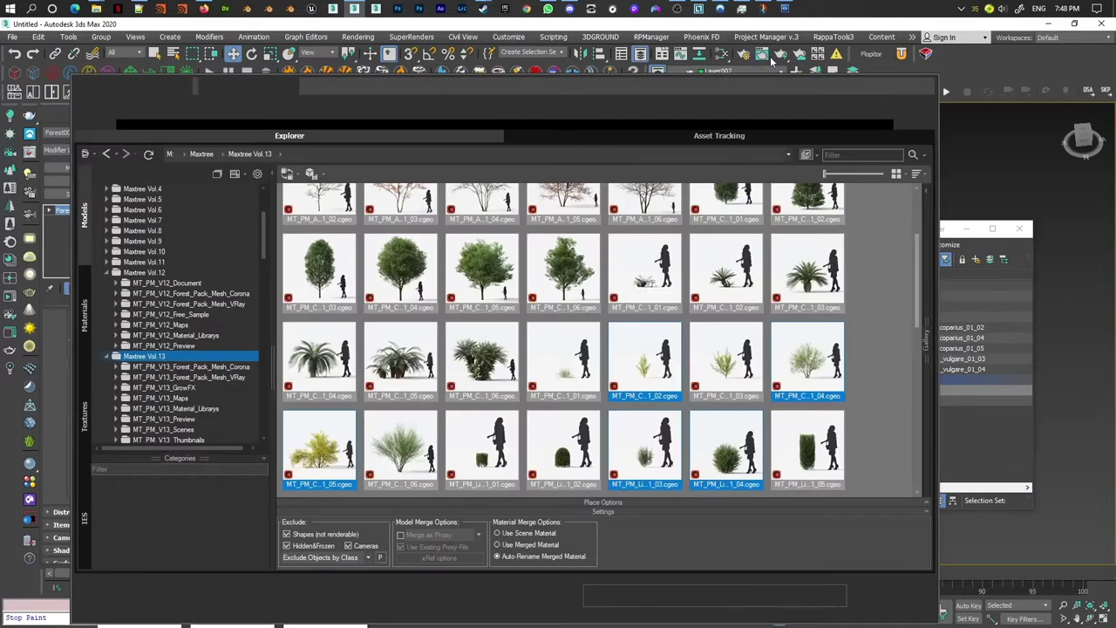
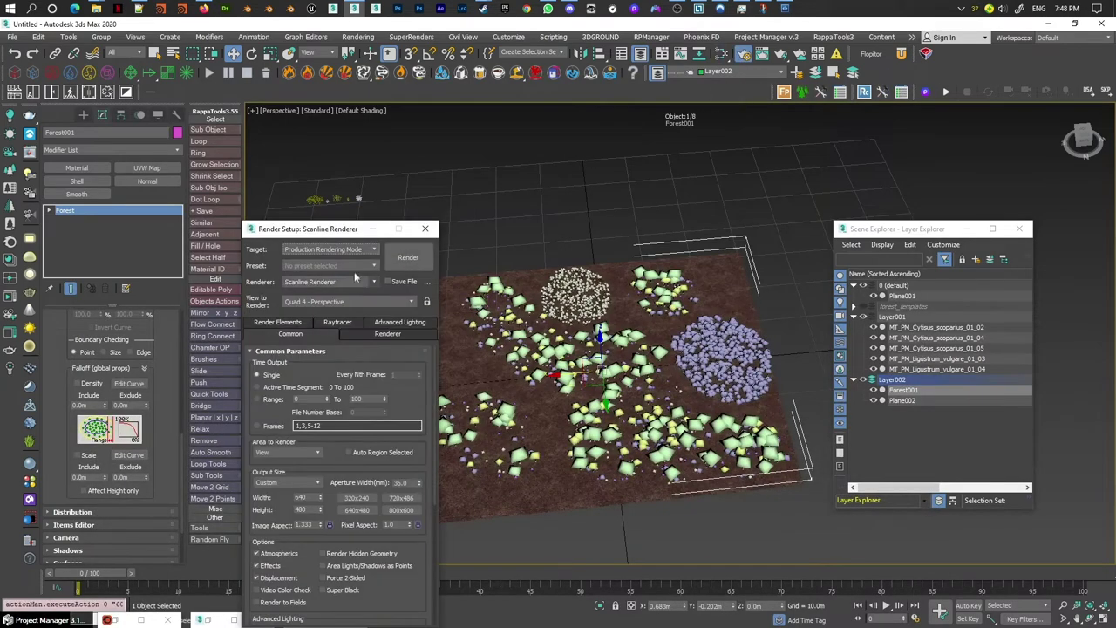
Step: Render a Corona preview of the shrub-covered terrain, close the frame buffer and bring up the quad menu
{"action": "double_click", "coordinate": [355, 284]}
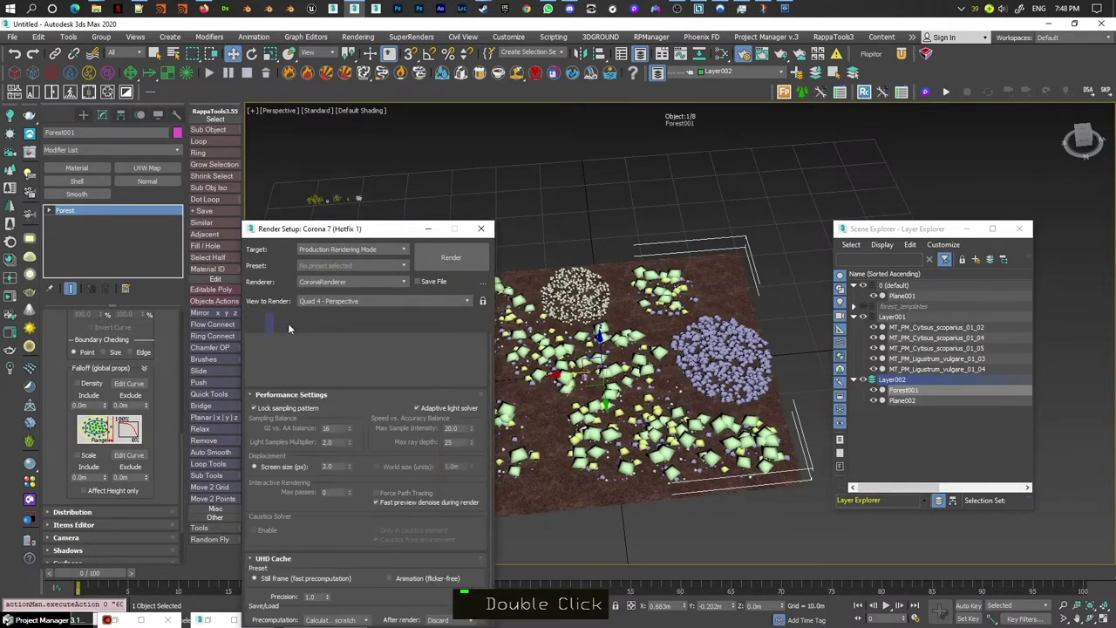
{"action": "double_click", "coordinate": [286, 325]}
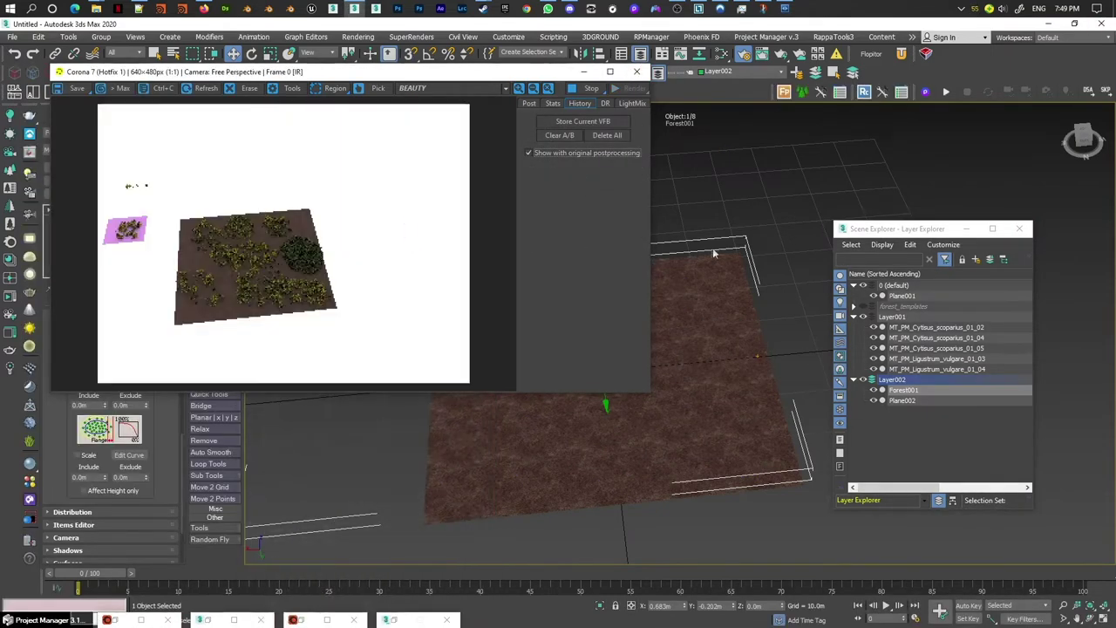
{"action": "middle_click", "coordinate": [708, 238]}
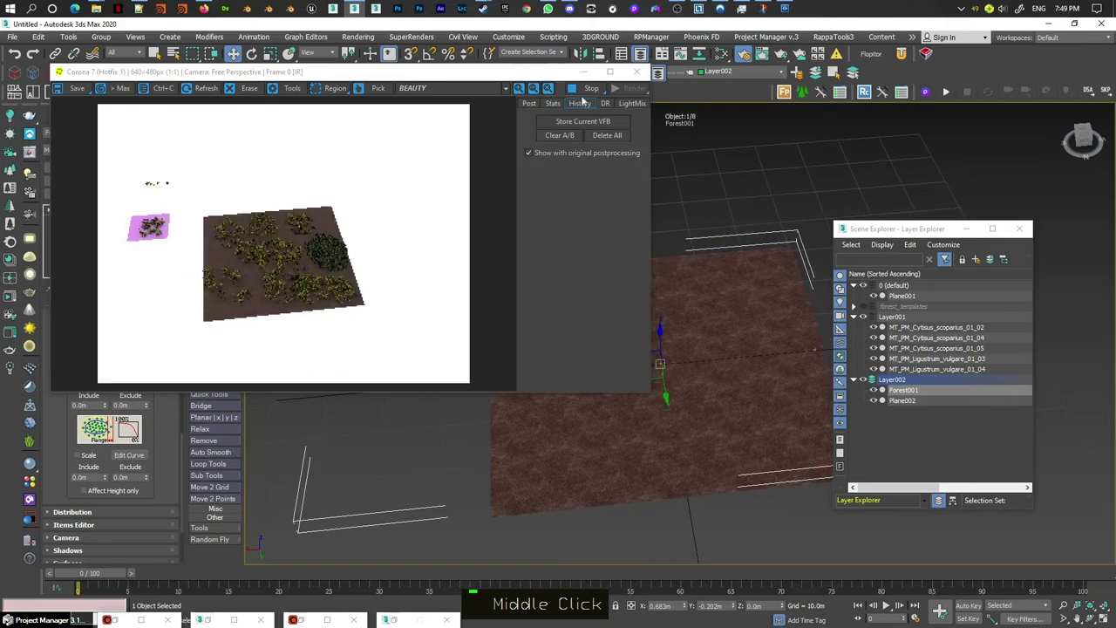
{"action": "double_click", "coordinate": [590, 74]}
{"action": "right_click", "coordinate": [585, 180]}
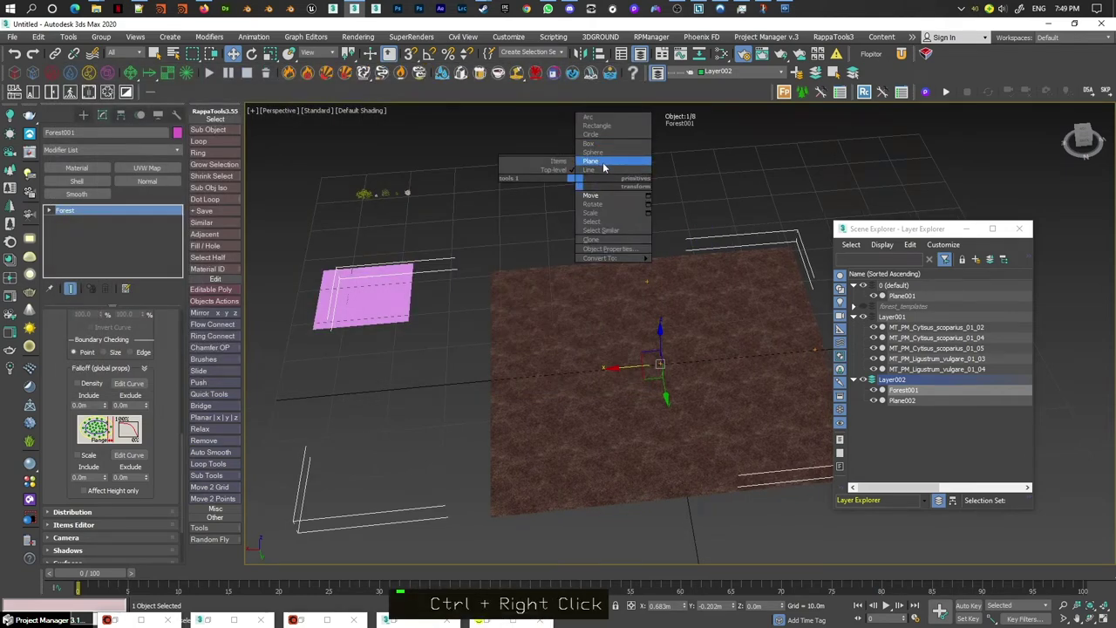
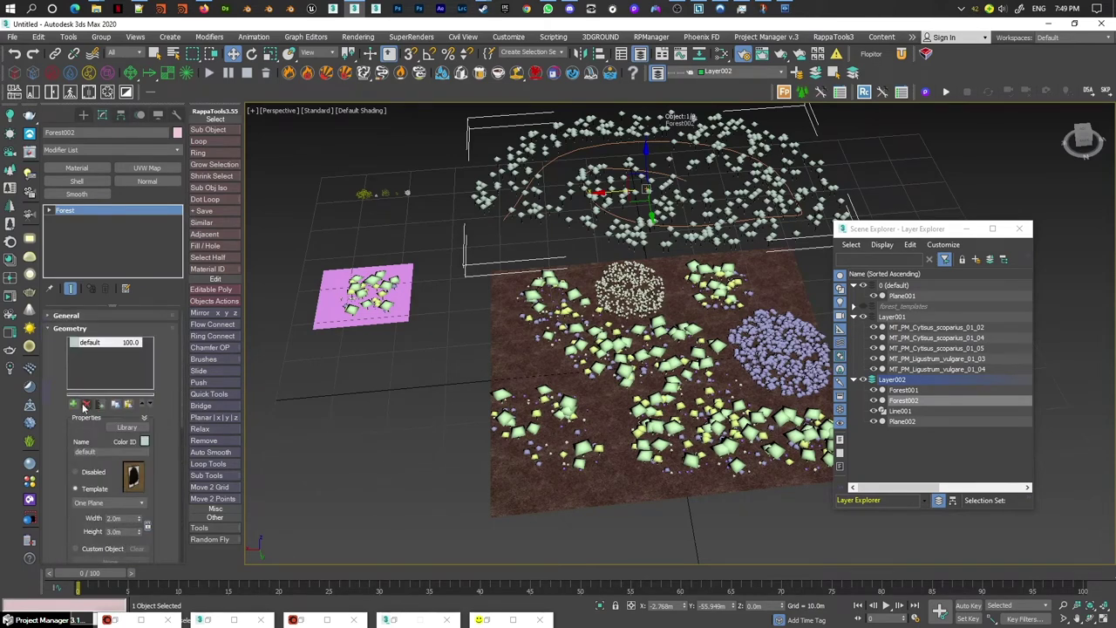
Step: Bring up the scene object picker to choose plant models for Forest002's geometry
{"action": "double_click", "coordinate": [106, 407]}
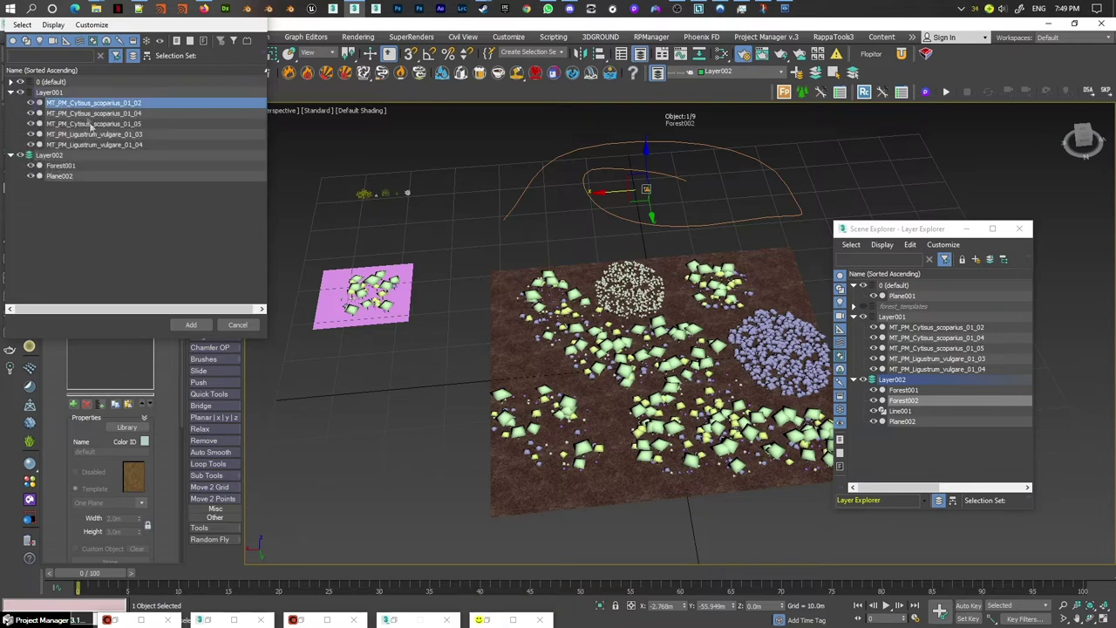
Step: Add MT_PM_Cytisus_scoparius_01_02 from the scene to the second forest's geometry list
{"action": "left_click", "coordinate": [105, 147]}
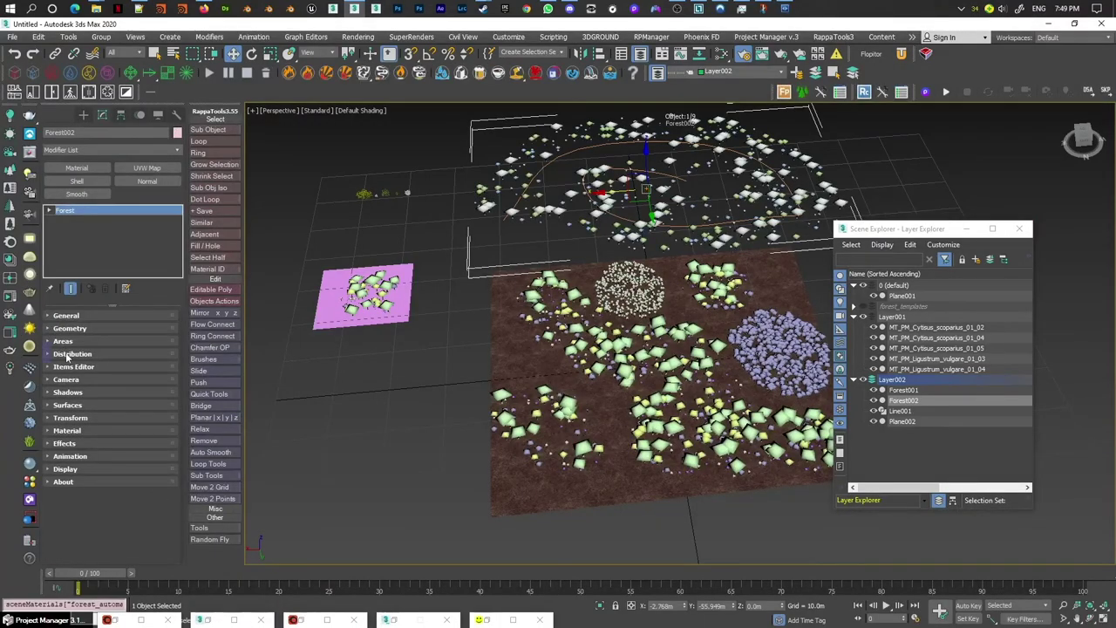
Step: Distribute Forest002 along path Line001 with 0.71m spacing and an adjusted Spline Offset
{"action": "double_click", "coordinate": [681, 402]}
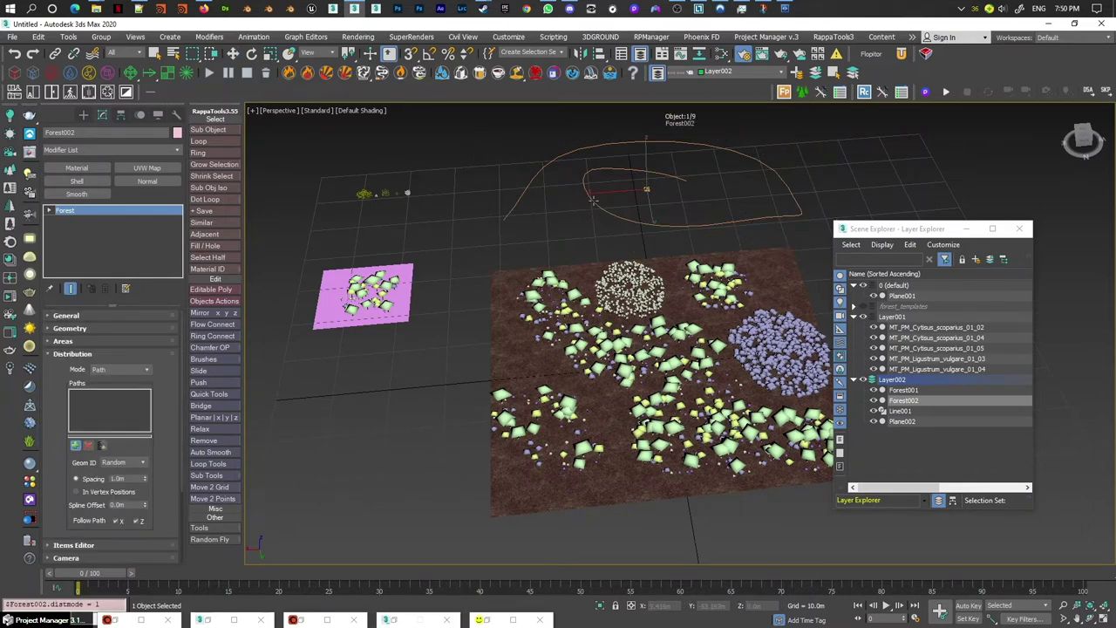
{"action": "middle_click", "coordinate": [689, 441]}
{"action": "scroll", "scroll_direction": "up", "scroll_amount": 3}
{"action": "middle_click", "coordinate": [700, 271]}
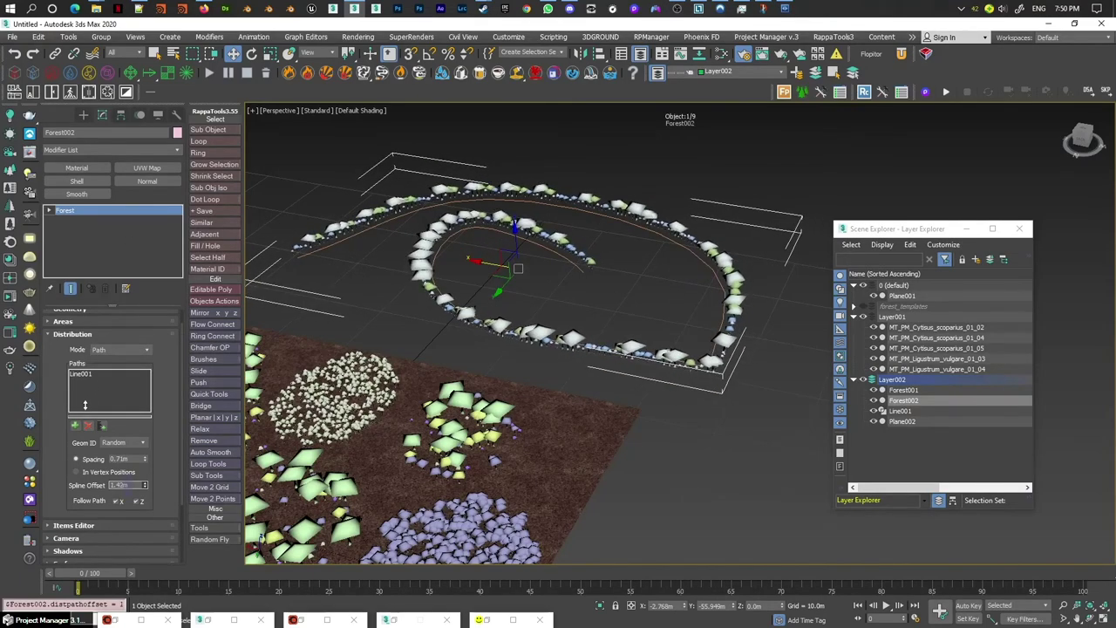
Step: Move Line001's vertices so the shrub row follows a new uneven three-dimensional curve
{"action": "right_click", "coordinate": [151, 489]}
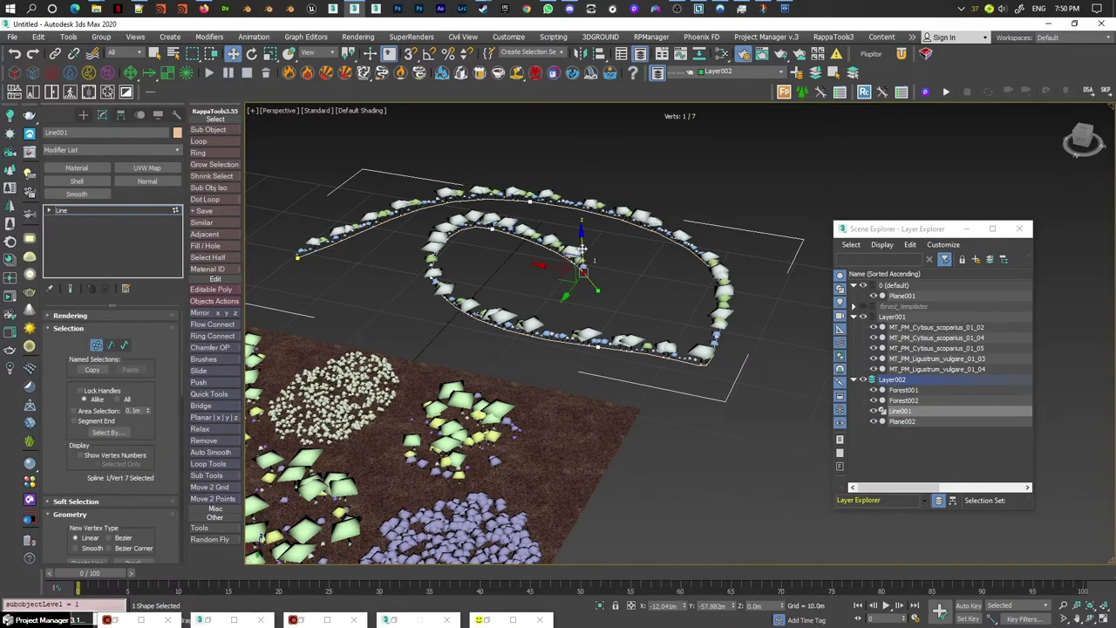
{"action": "middle_click", "coordinate": [30, 495]}
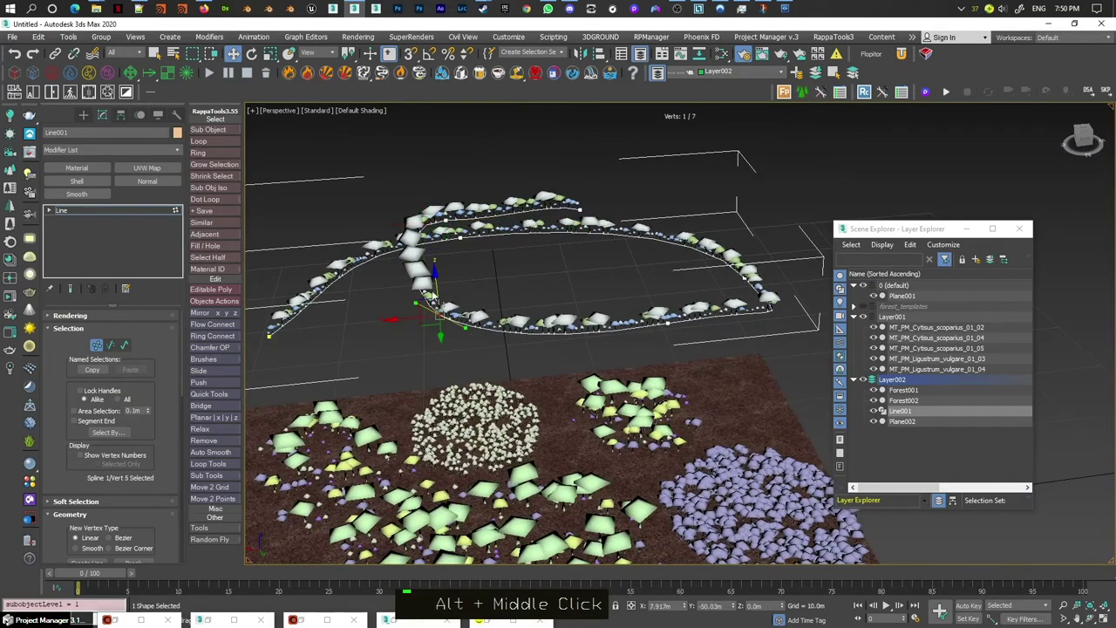
{"action": "middle_click", "coordinate": [30, 495]}
{"action": "middle_click", "coordinate": [30, 495]}
{"action": "middle_click", "coordinate": [31, 495]}
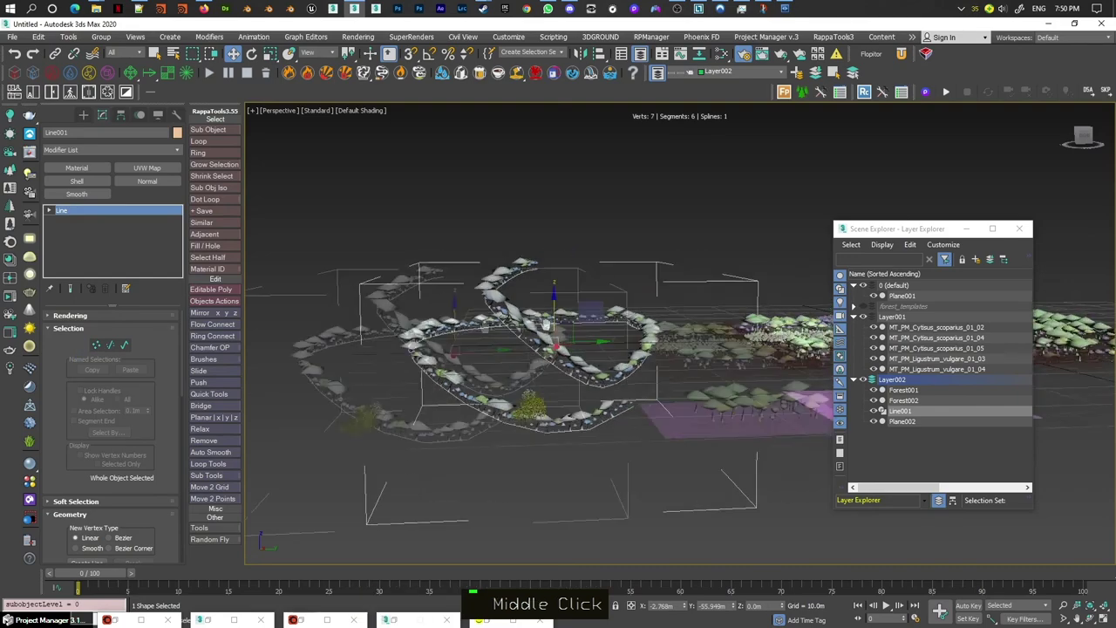
{"action": "scroll", "scroll_direction": "down", "scroll_amount": 3}
{"action": "middle_click", "coordinate": [31, 495]}
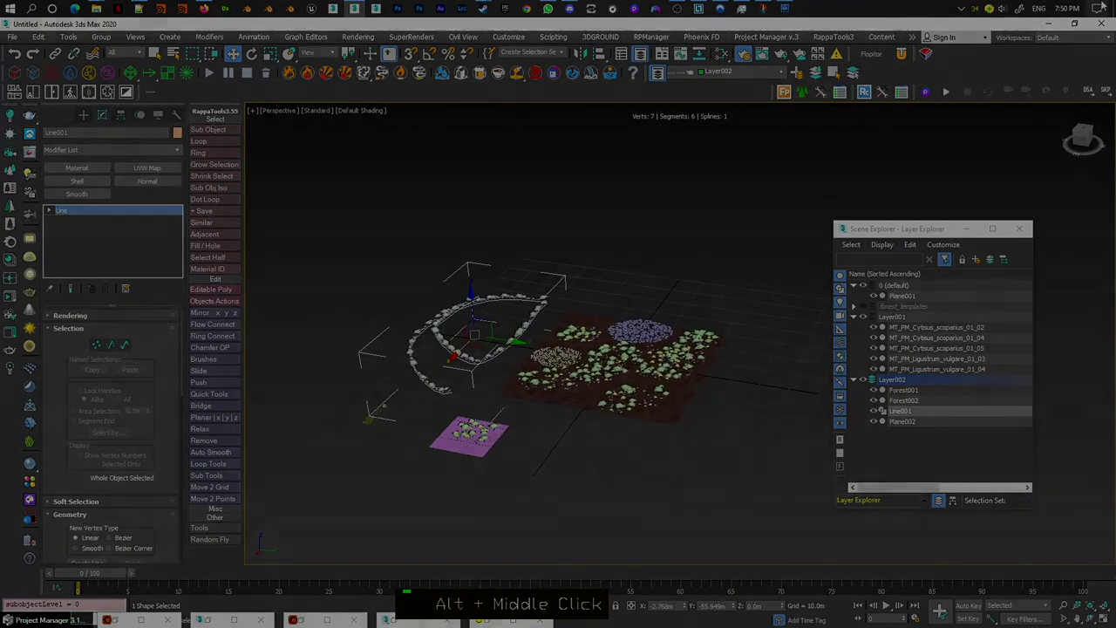